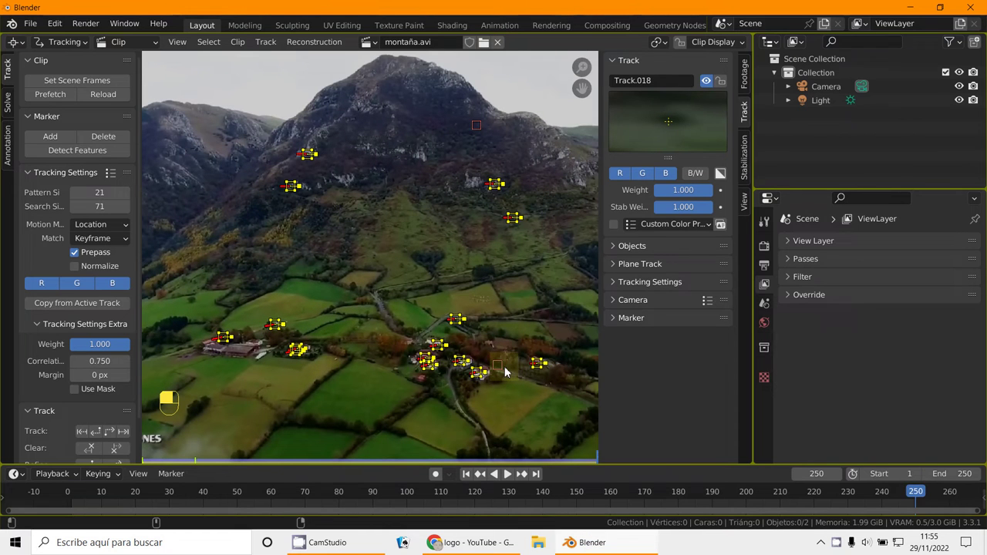
Pick a different track marker on the mountain footage before jumping back to frame 1
{"action": "middle_click", "coordinate": [503, 373]}
{"action": "right_click", "coordinate": [503, 372]}
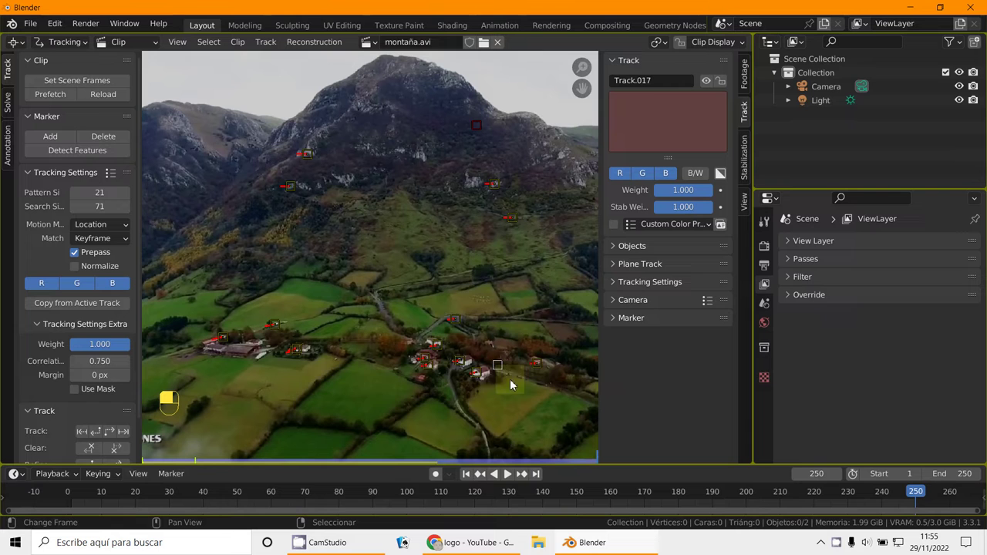
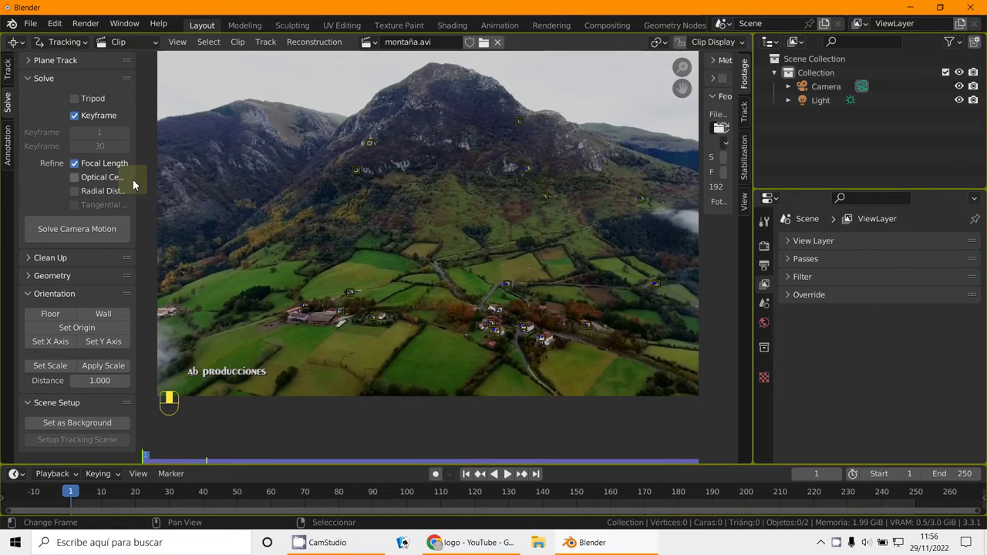
{"action": "left_click_drag", "start_coordinate": [146, 183], "coordinate": [895, 257]}
{"action": "left_click_drag", "start_coordinate": [895, 258], "coordinate": [94, 236]}
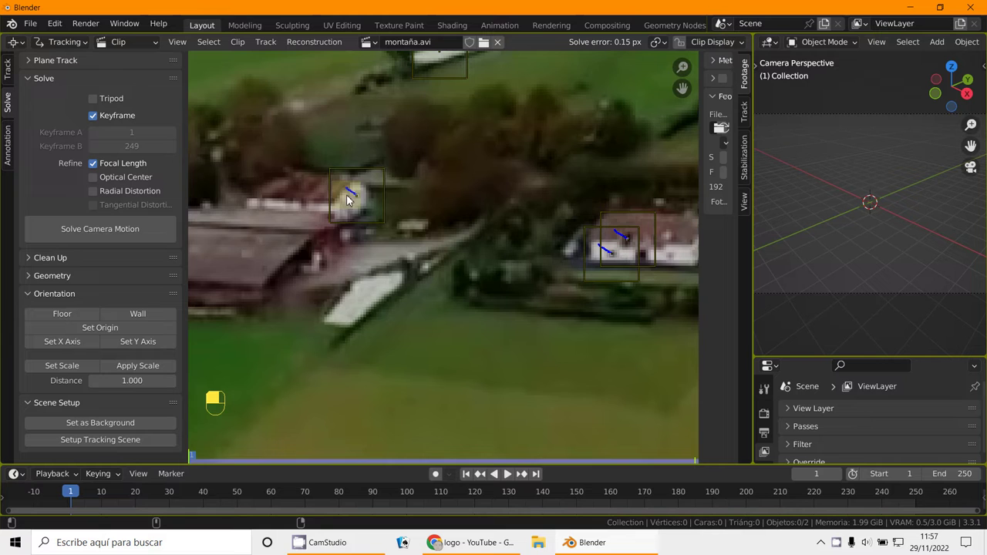
Select the first farmhouse tracks for the floor, panning across the houses
{"action": "middle_click", "coordinate": [355, 204]}
{"action": "right_click", "coordinate": [355, 204]}
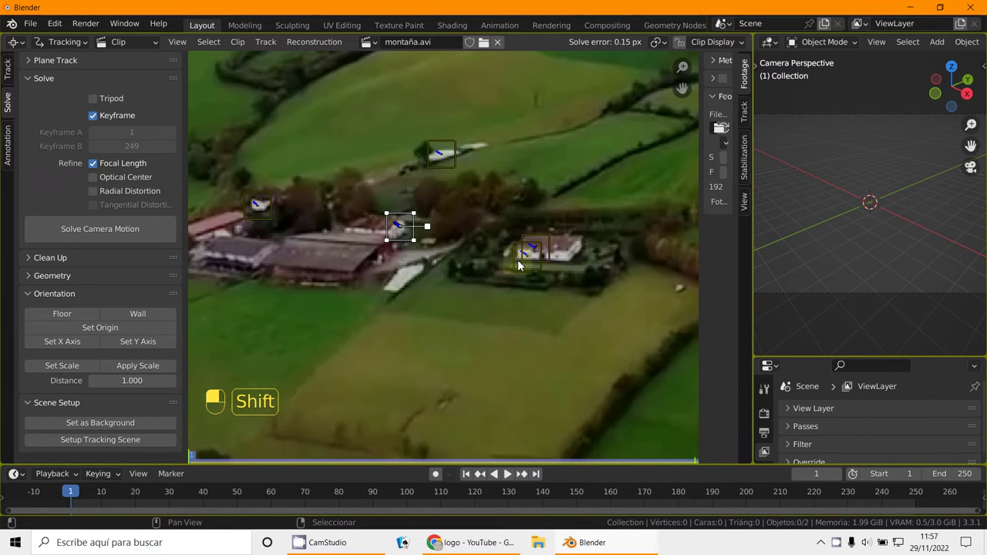
{"action": "middle_click", "coordinate": [520, 267]}
{"action": "right_click", "coordinate": [520, 268]}
{"action": "middle_click", "coordinate": [556, 264]}
{"action": "right_click", "coordinate": [555, 264]}
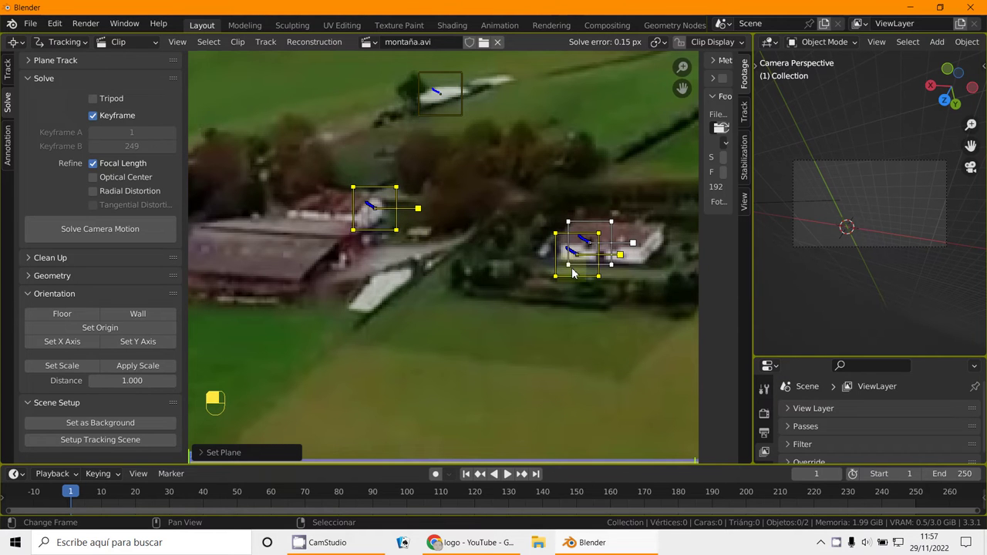
Add the remaining farmhouse tracks so three floor points are selected
{"action": "middle_click", "coordinate": [573, 277]}
{"action": "right_click", "coordinate": [572, 277]}
{"action": "middle_click", "coordinate": [608, 228]}
{"action": "right_click", "coordinate": [608, 227]}
{"action": "middle_click", "coordinate": [615, 229]}
{"action": "right_click", "coordinate": [614, 229]}
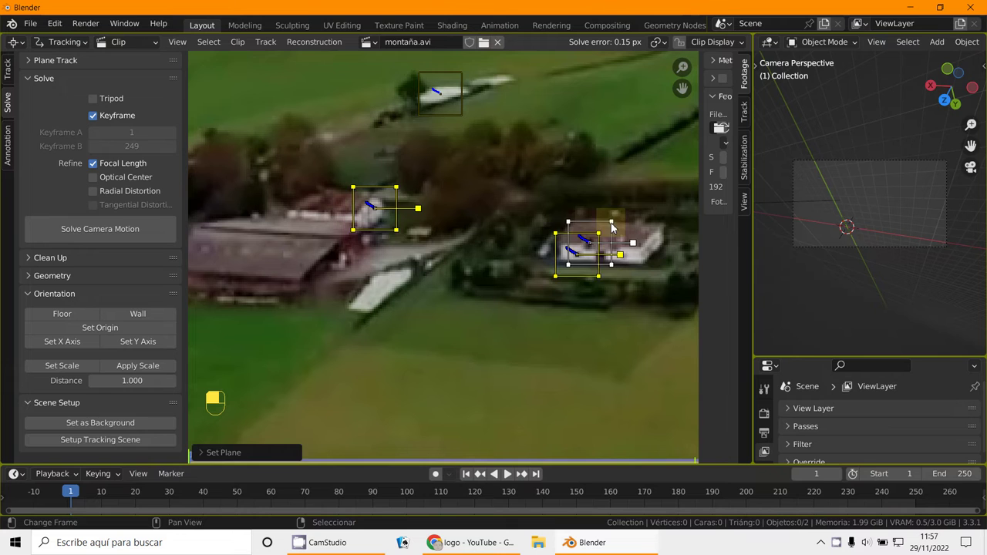
Remove the ground plane from the tracking scene and select the cube to scale it to about 0.5
{"action": "right_click", "coordinate": [591, 272]}
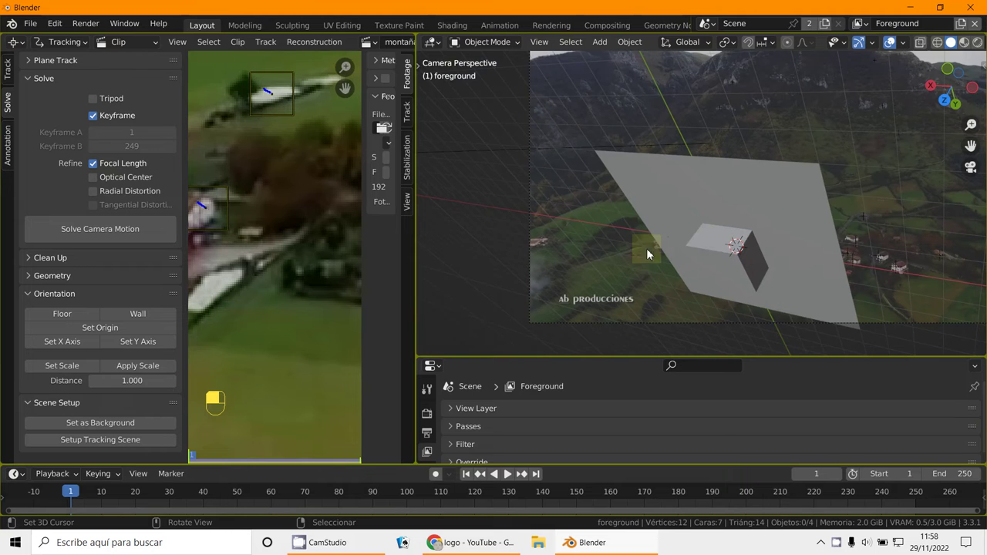
{"action": "right_click", "coordinate": [731, 258]}
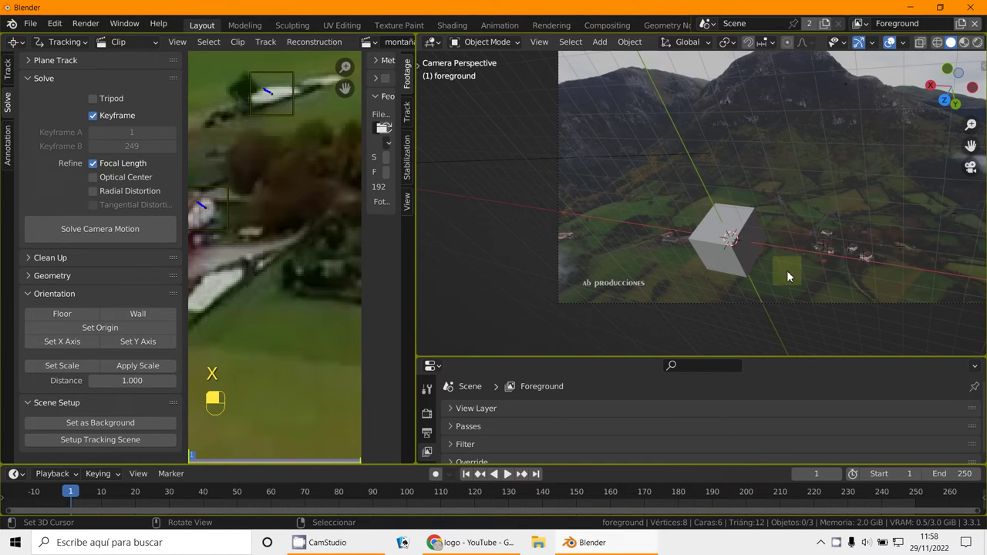
{"action": "right_click", "coordinate": [746, 257]}
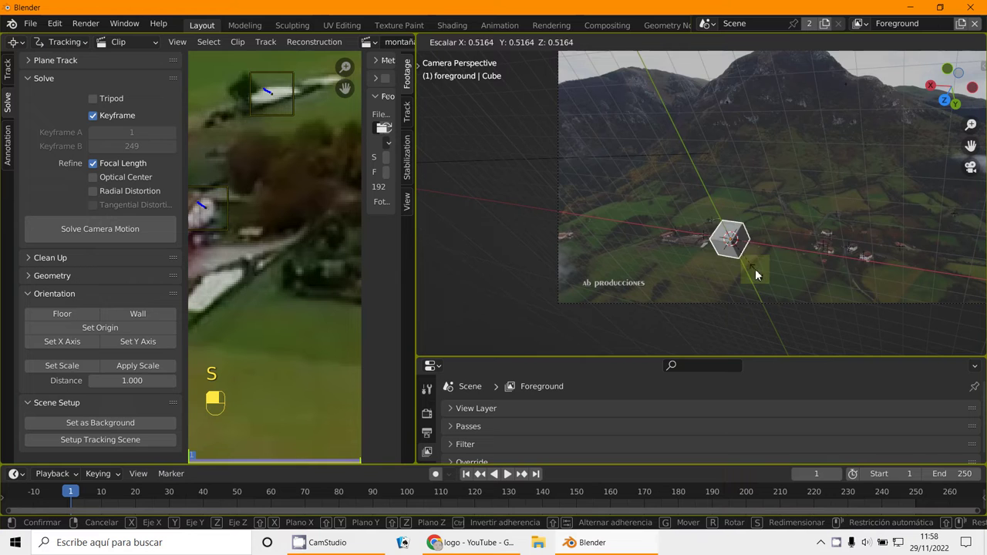